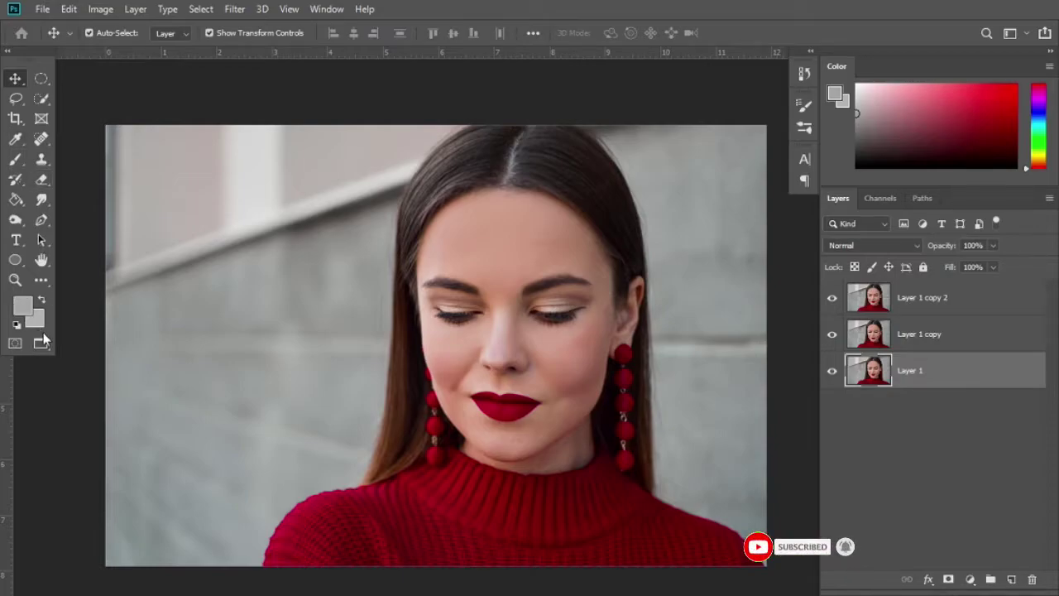
- Reset colours to black/white and fill the bottom original Layer 1 with solid black
key(d)
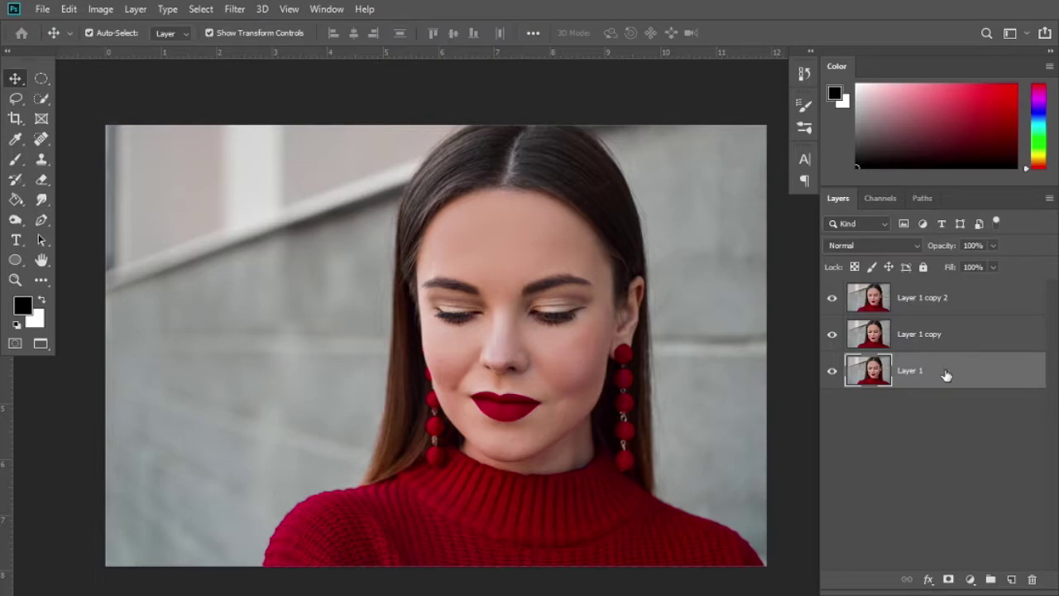
key(alt+d)
key(alt+BackSpace)
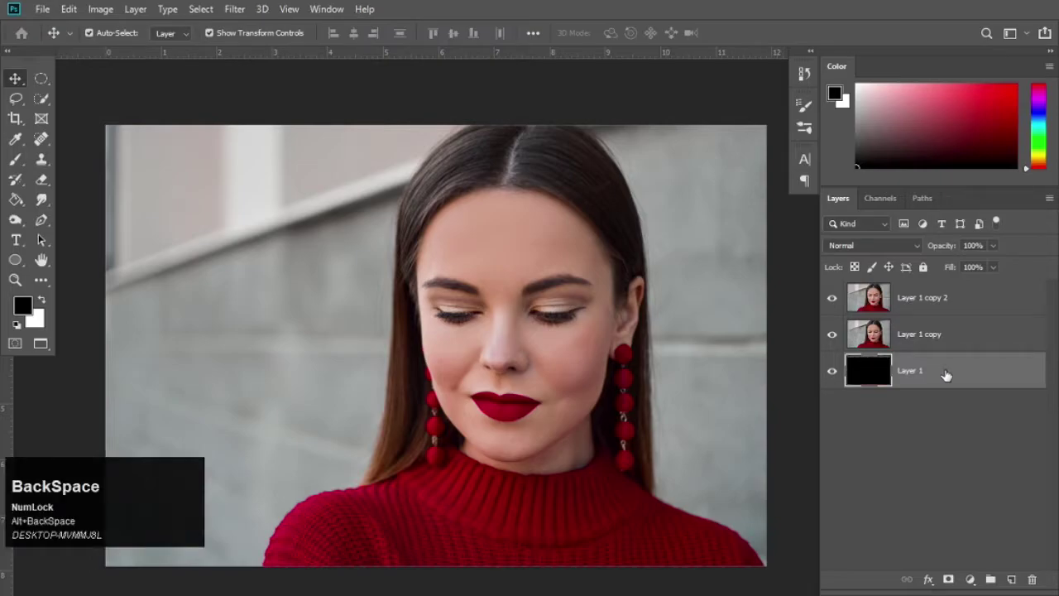
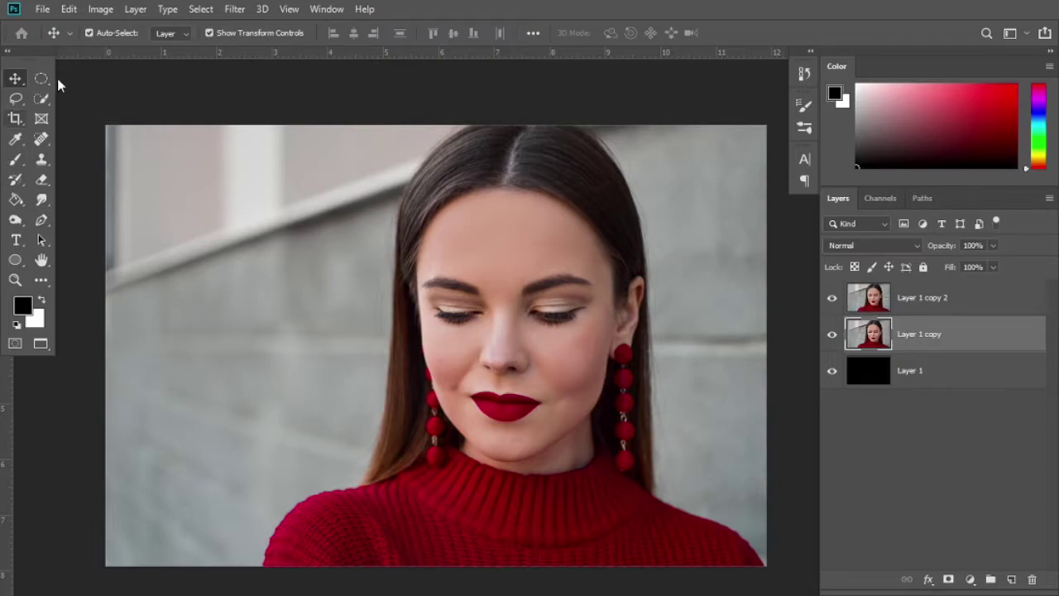
- In Guides, Grid & Slices preferences set red gridlines every 217 pixels with 6 subdivisions
click(75, 9)
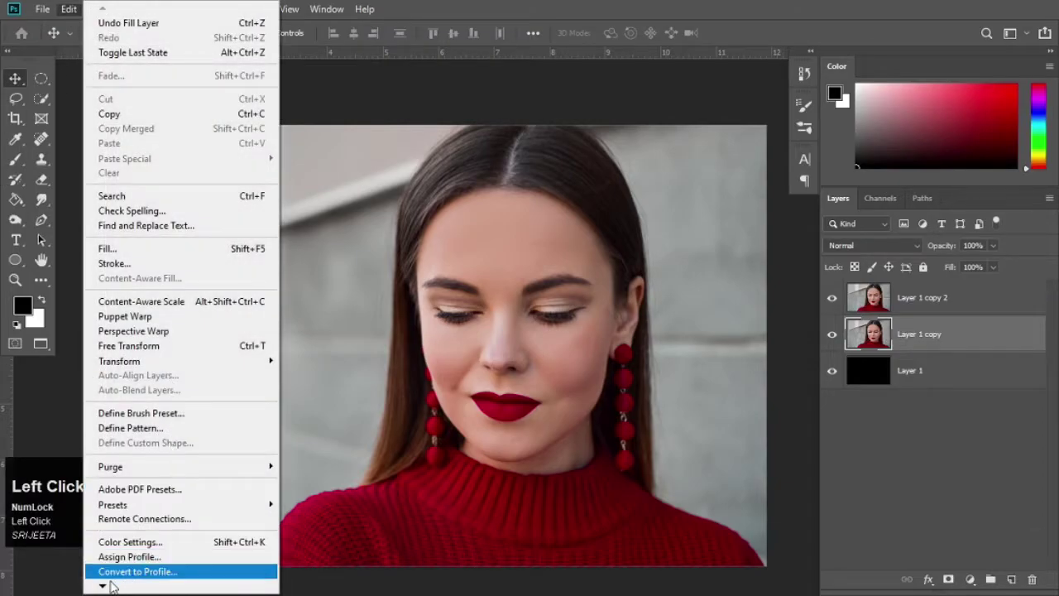
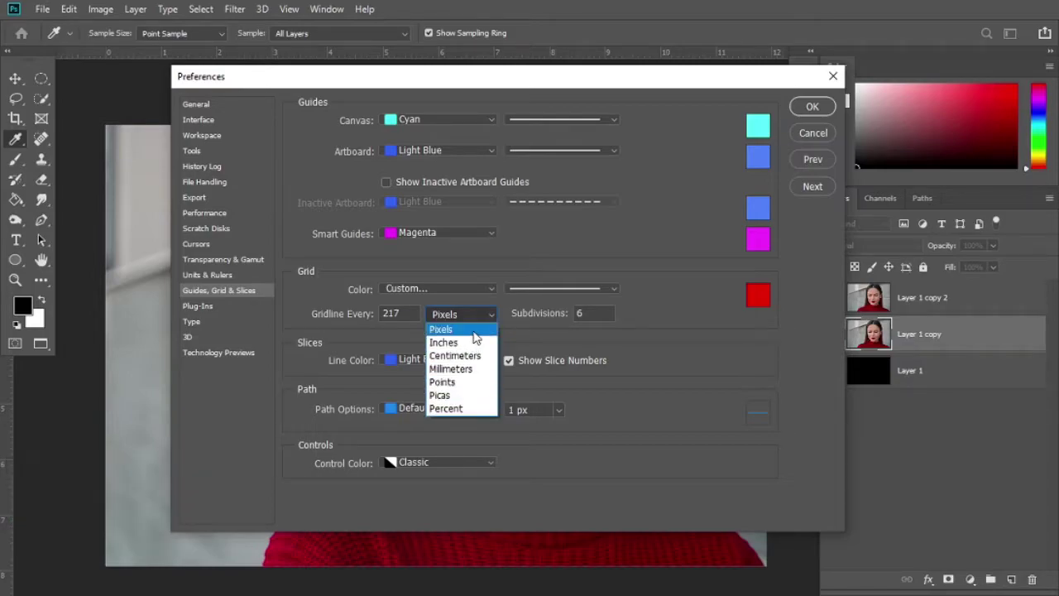
click(478, 331)
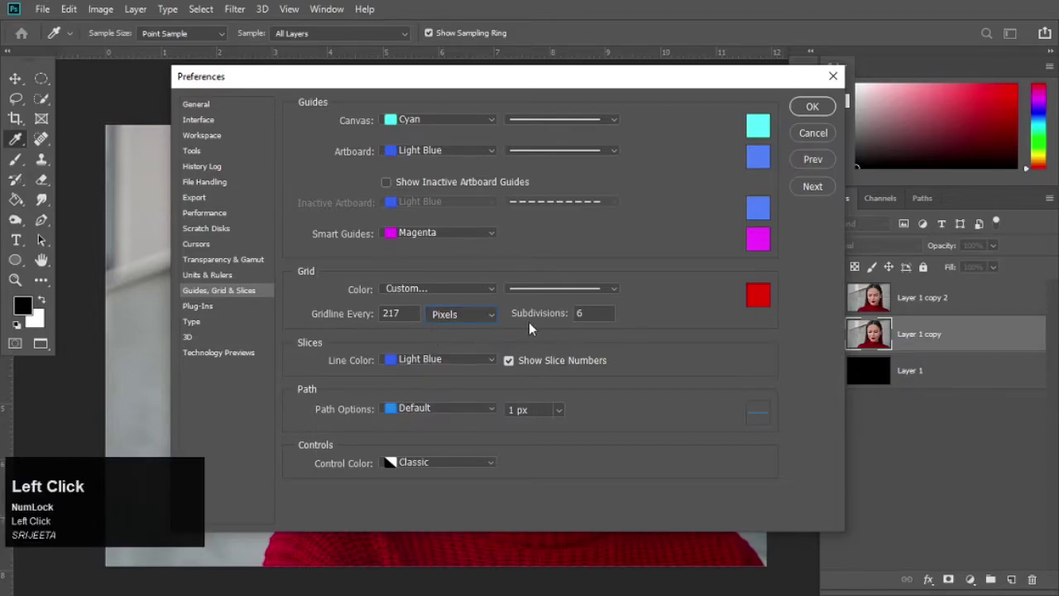
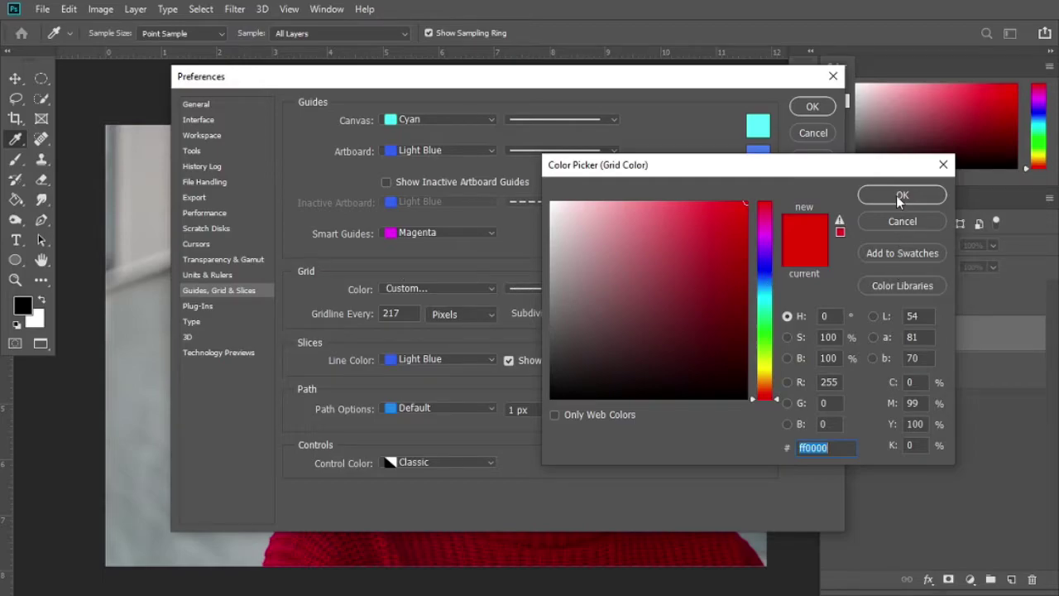
click(904, 200)
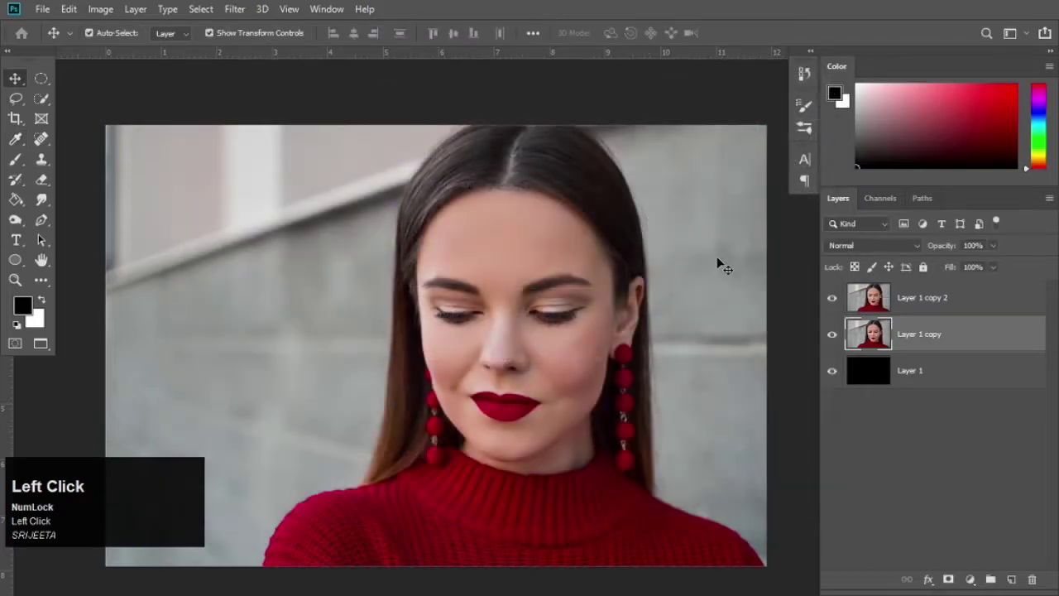
- Show the red grid with Snap on and begin a rectangular marquee selection along the top edge
click(293, 14)
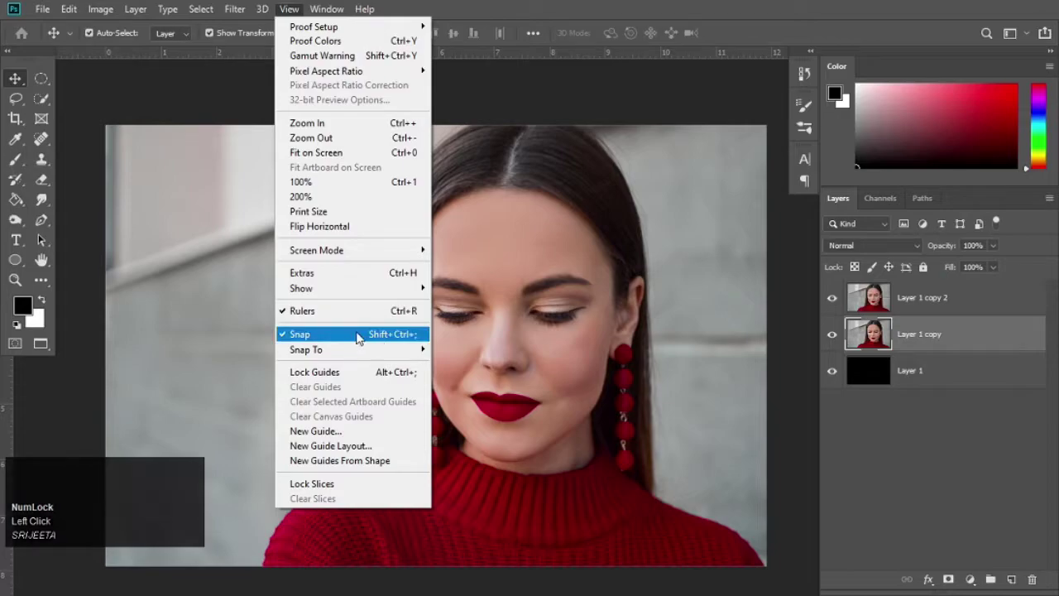
click(437, 274)
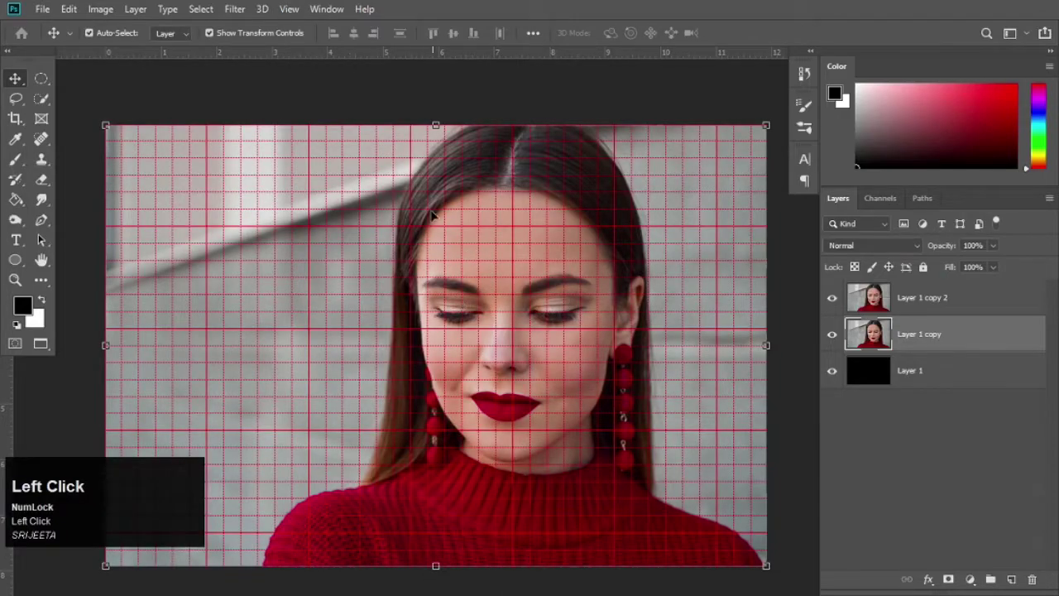
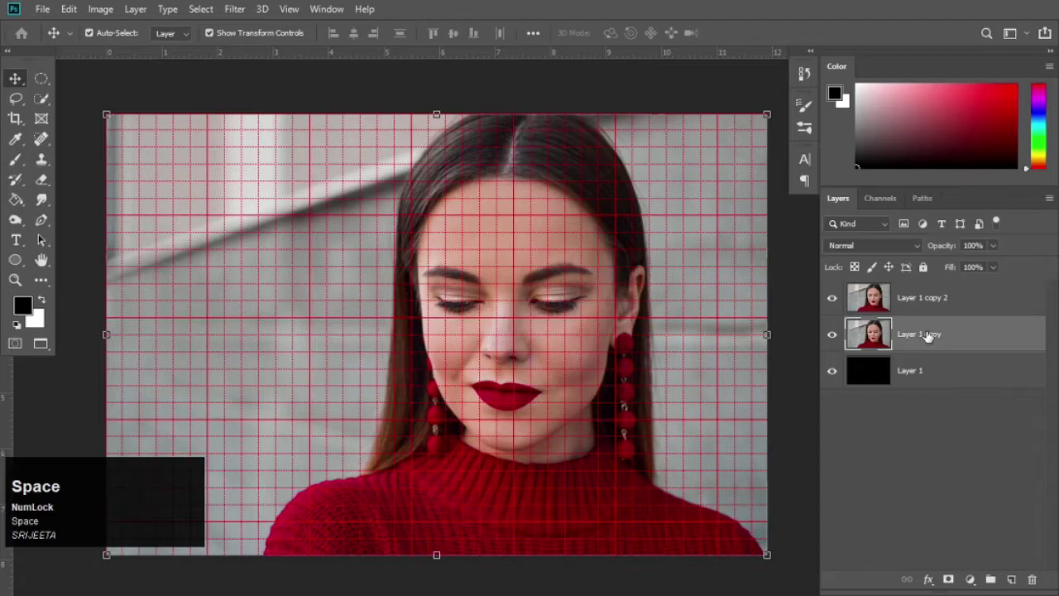
key(space)
drag(47, 82, 103, 62)
- Select the first narrow vertical grid strip with the marquee in Add to selection mode
click(101, 43)
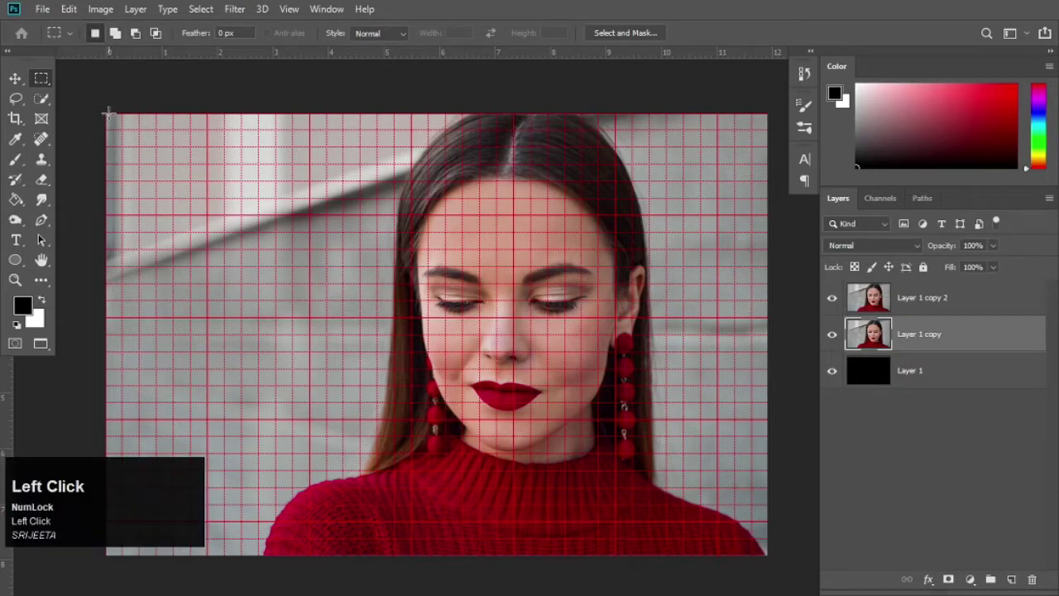
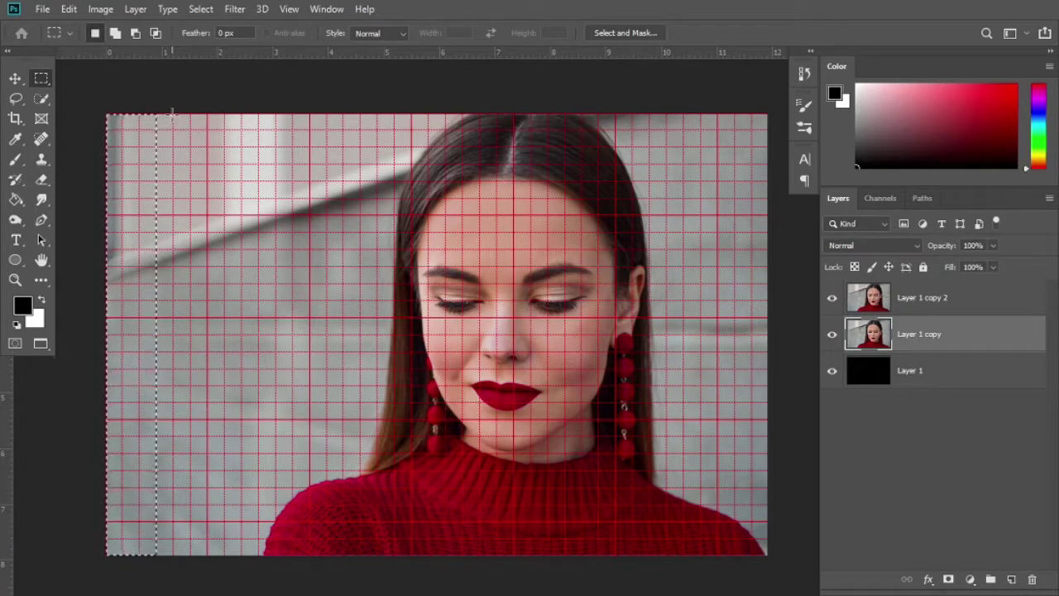
key(shift+Num_Lock)
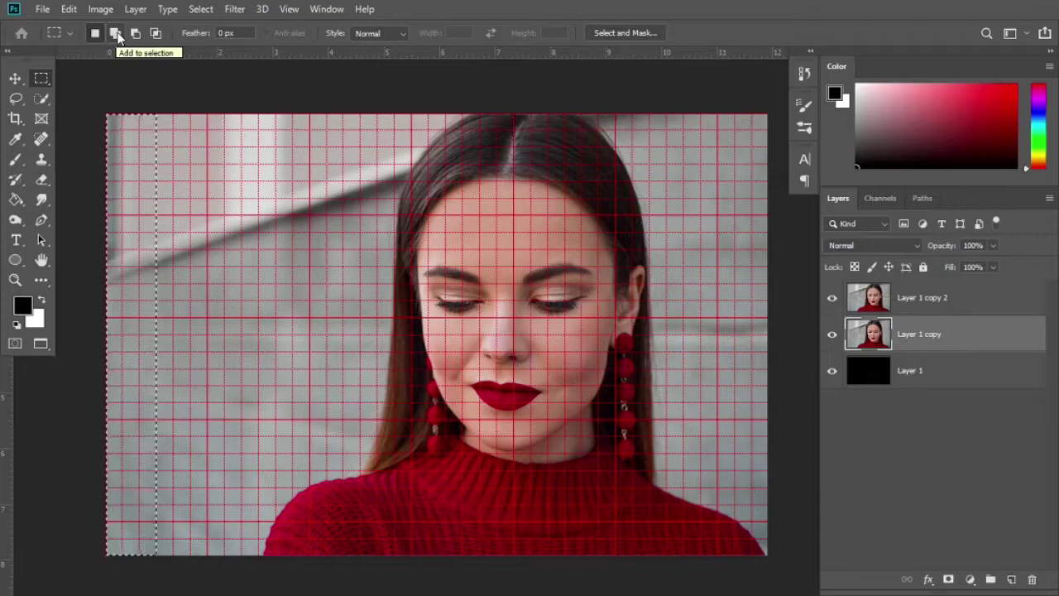
click(121, 33)
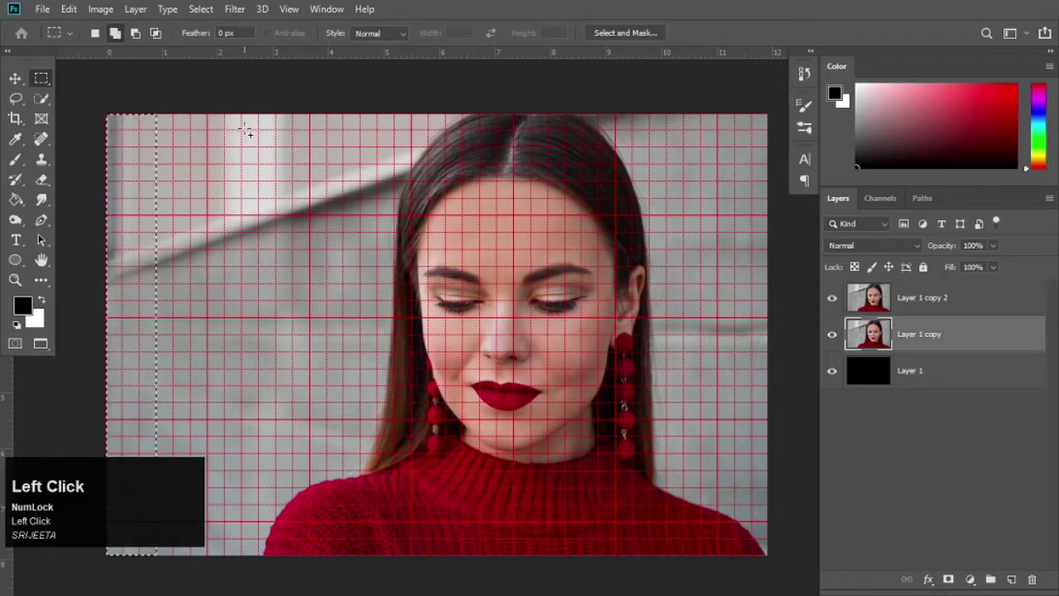
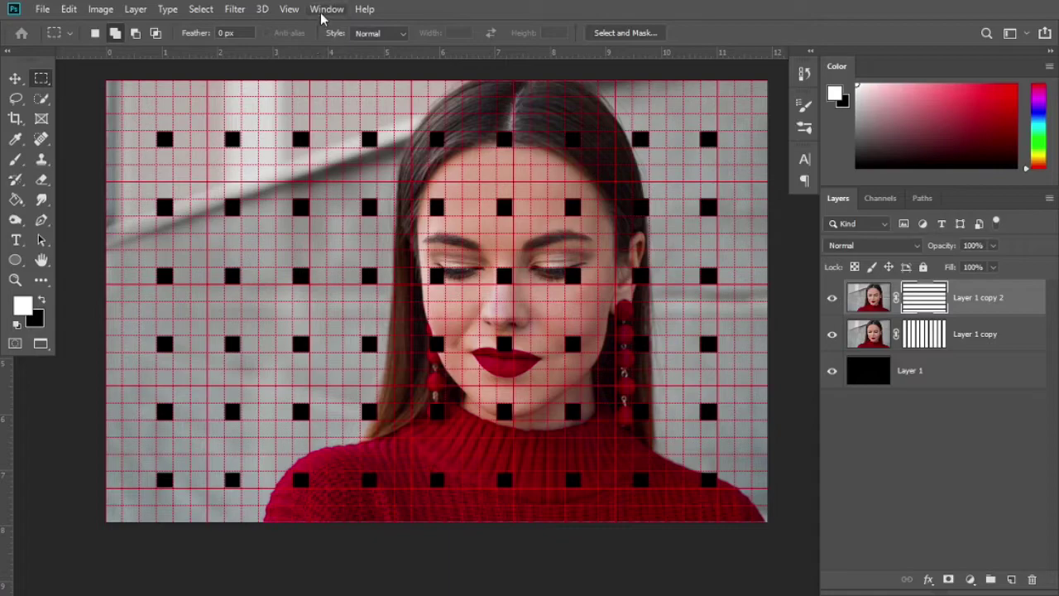
- Hide the grid and Ctrl-load the Layer 1 copy strip mask as a selection for the Paint Bucket
click(298, 19)
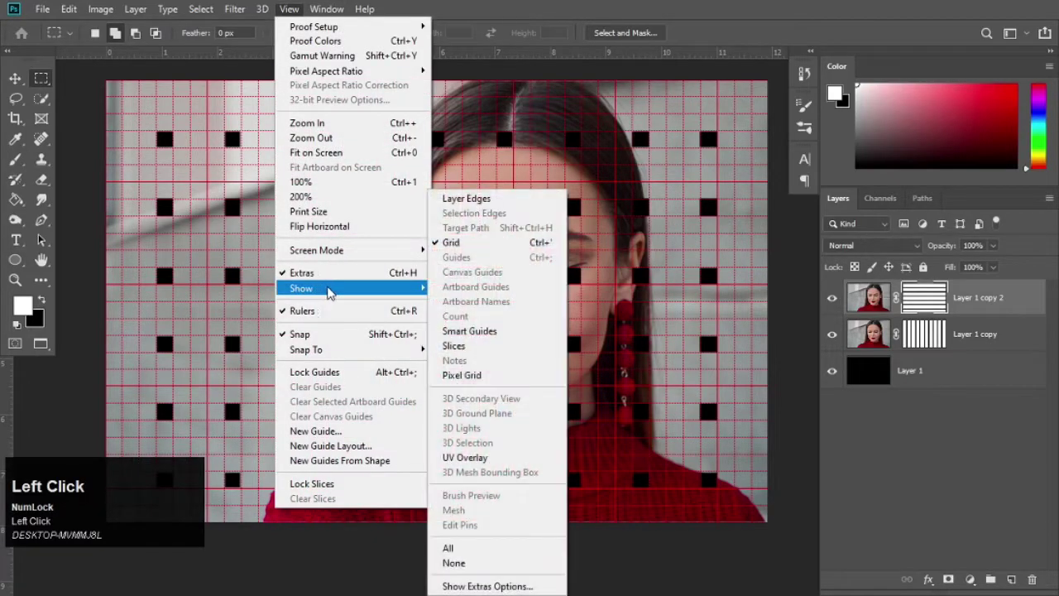
click(478, 248)
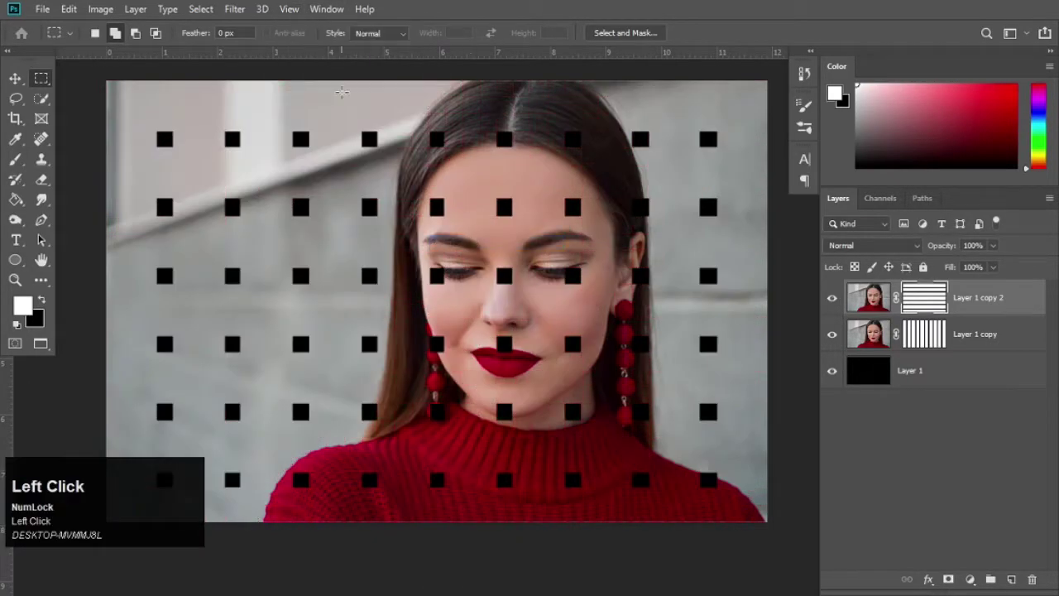
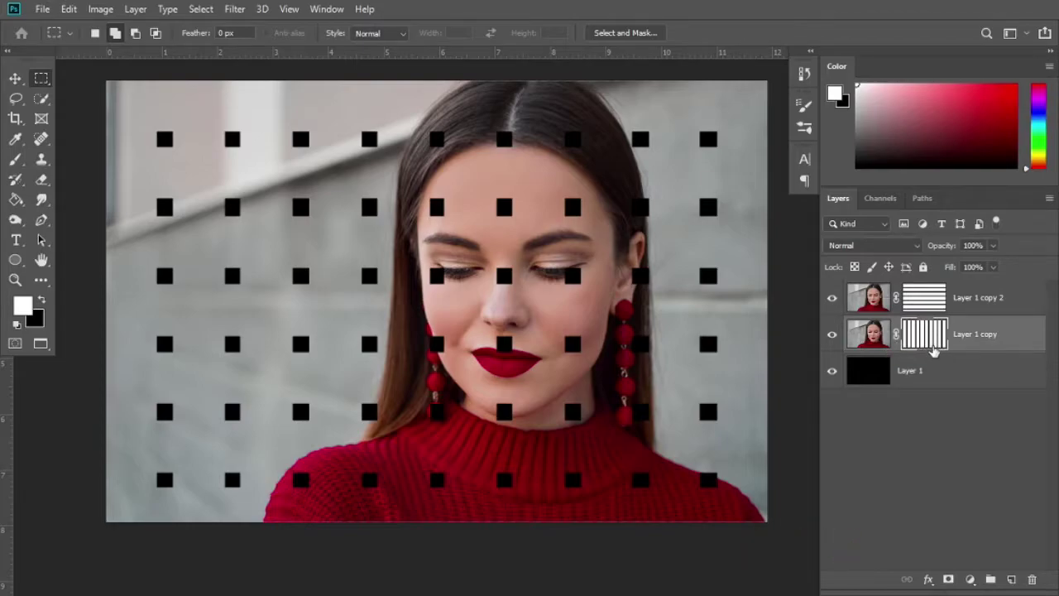
key(ctrl+Num_Lock)
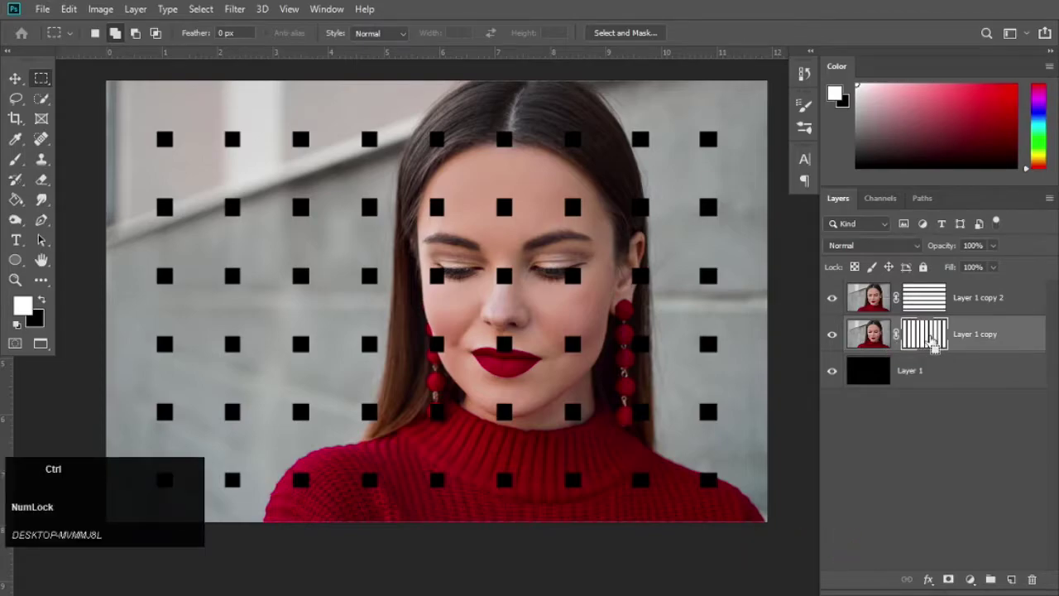
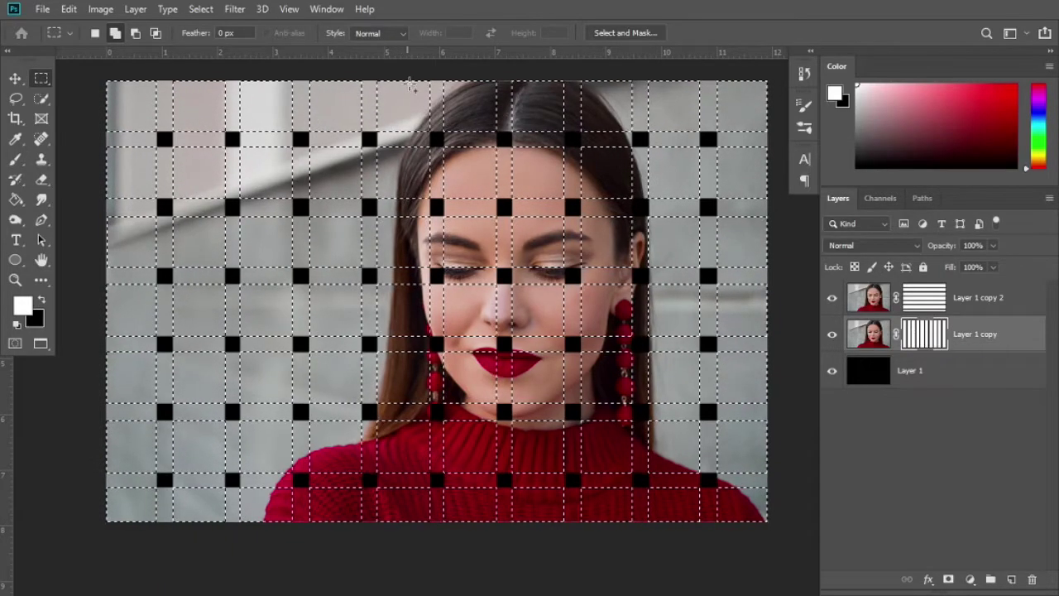
click(209, 11)
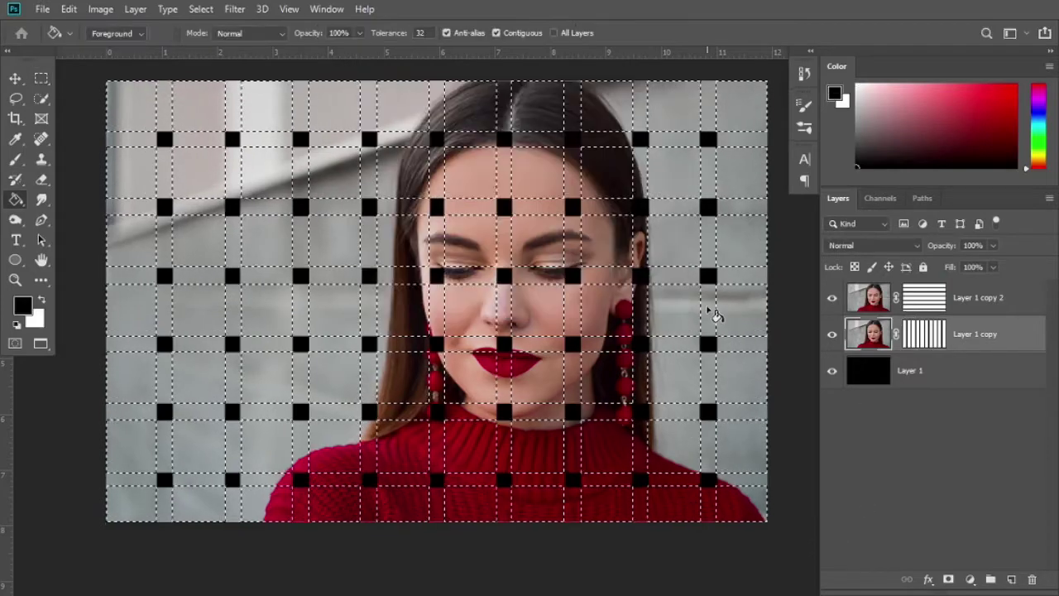
- In Quick Mask, Paint Bucket alternating grid squares into a woven checkerboard down to the bottom rows
key(q)
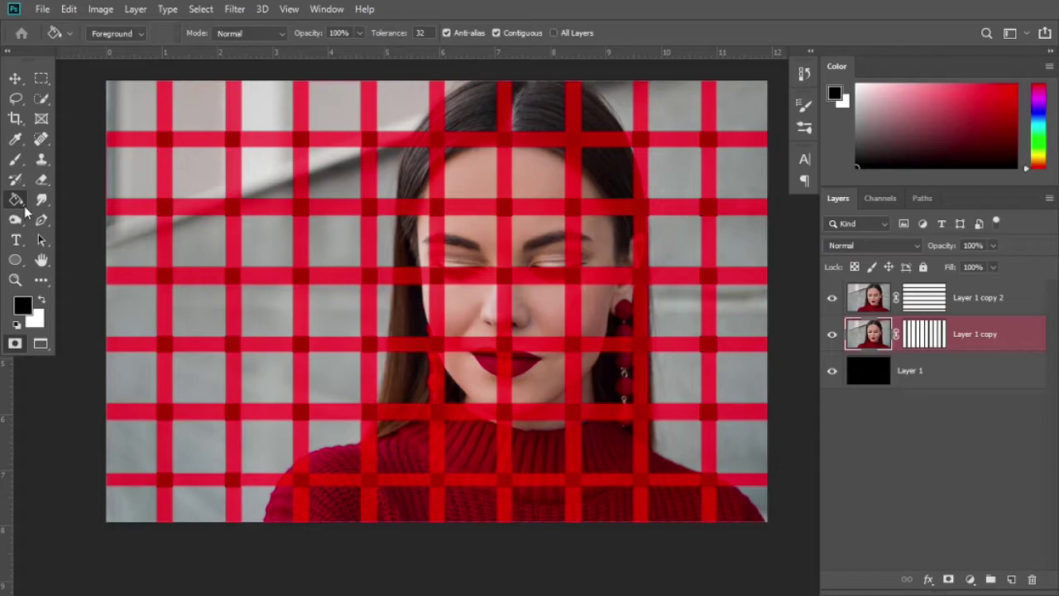
drag(31, 215, 98, 218)
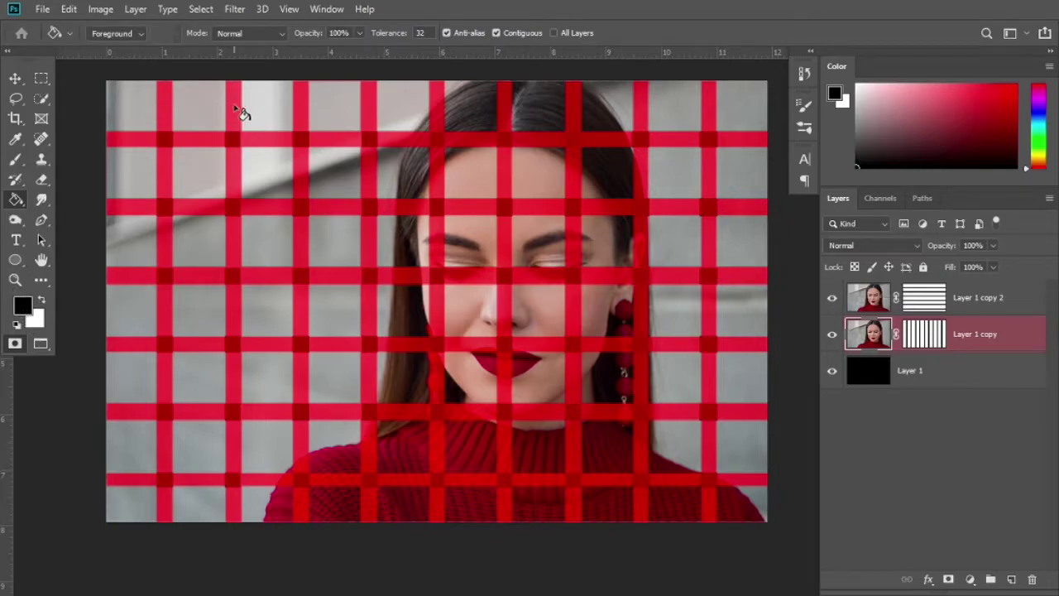
click(141, 109)
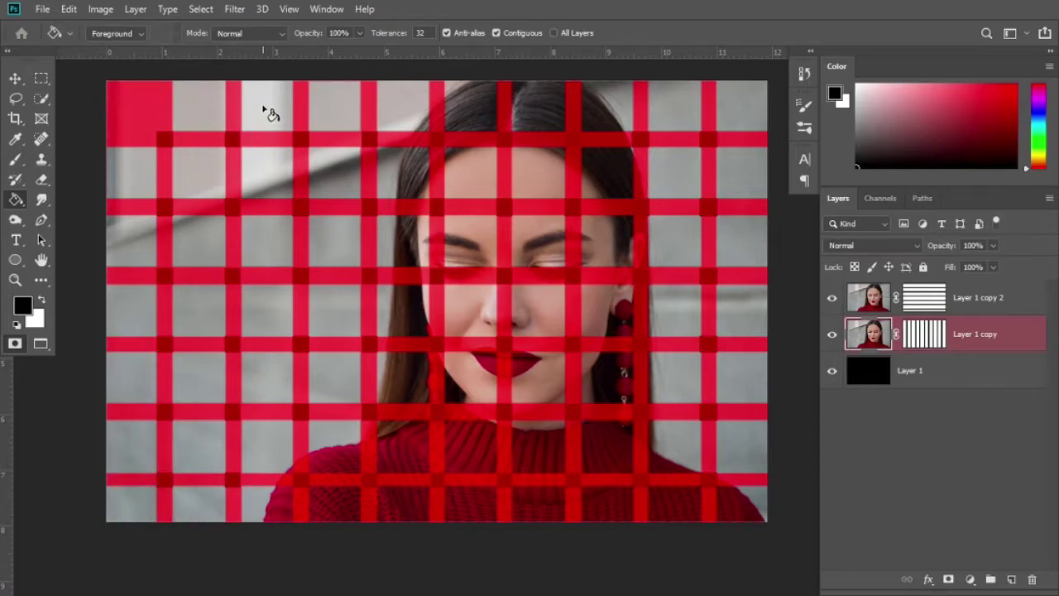
click(271, 112)
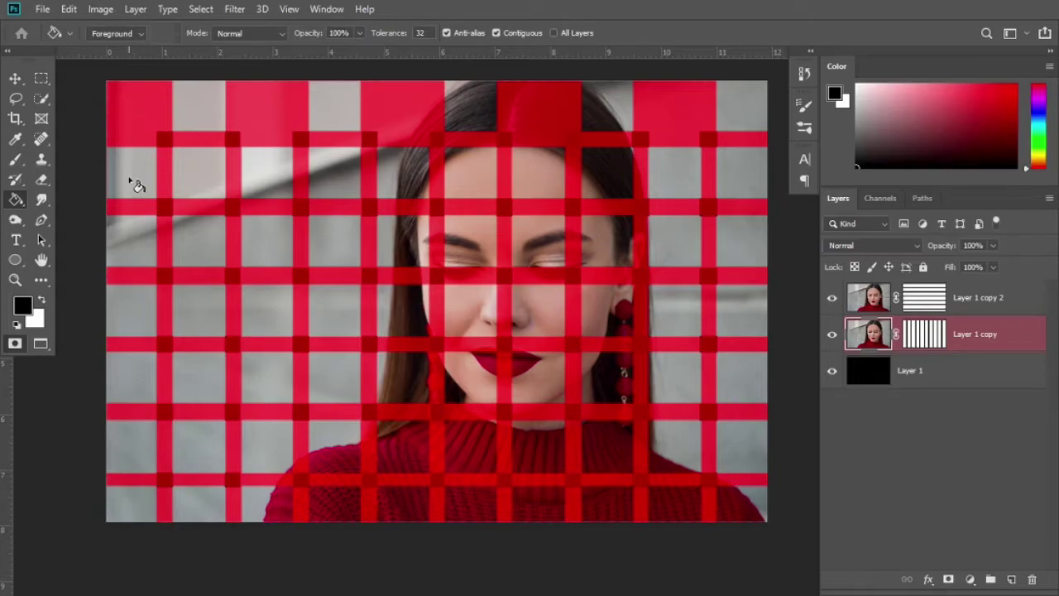
click(197, 182)
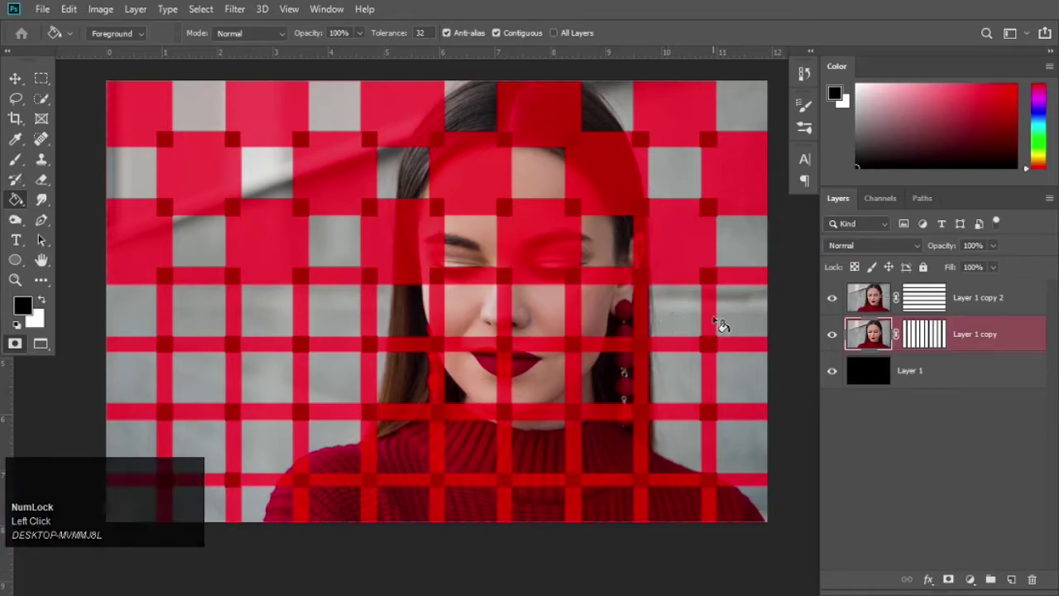
click(448, 230)
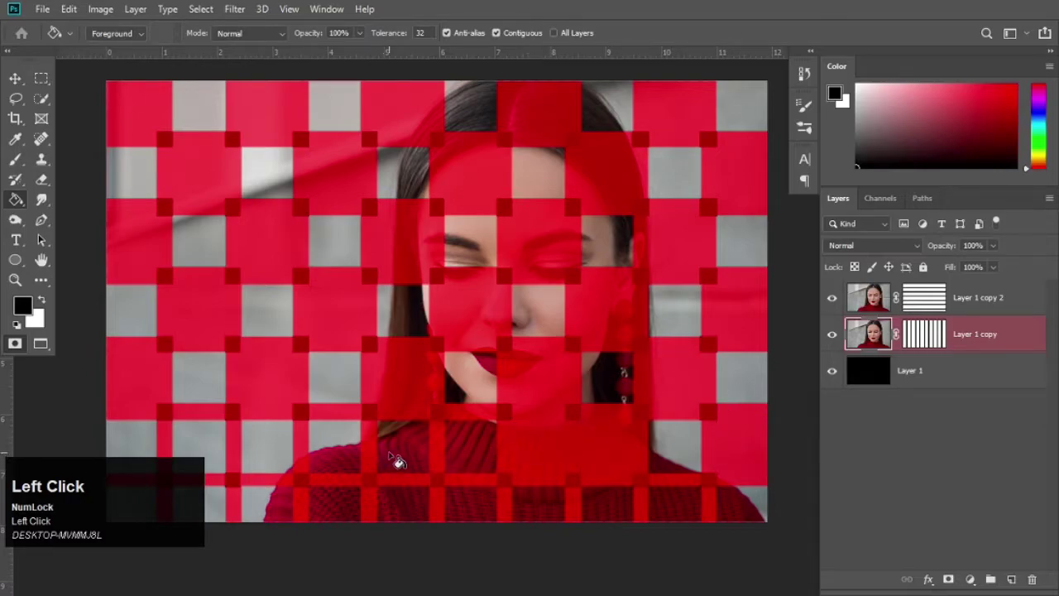
key(ctrl+z)
click(448, 229)
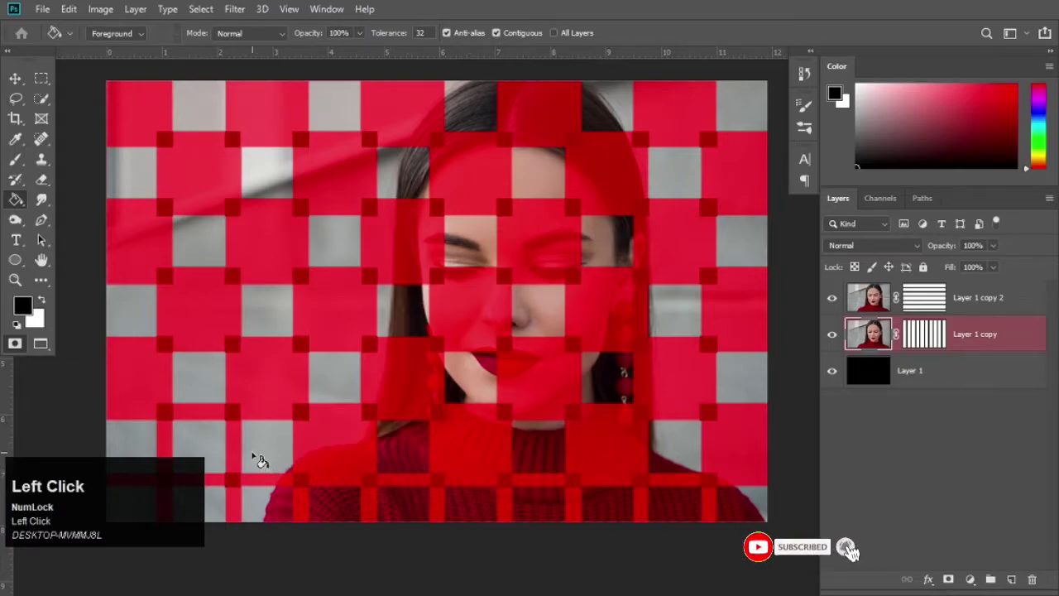
click(447, 229)
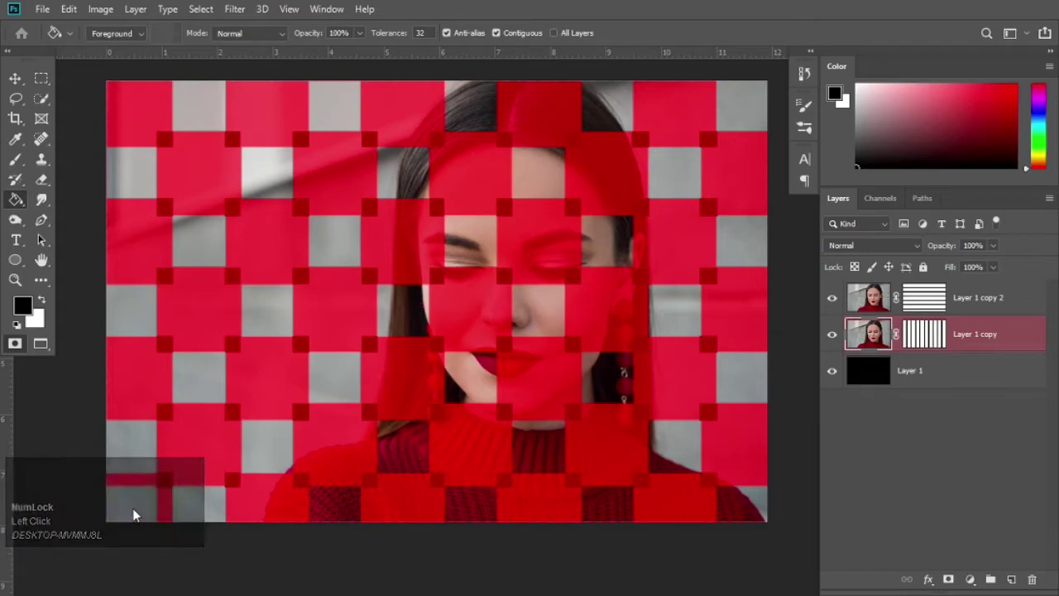
click(448, 230)
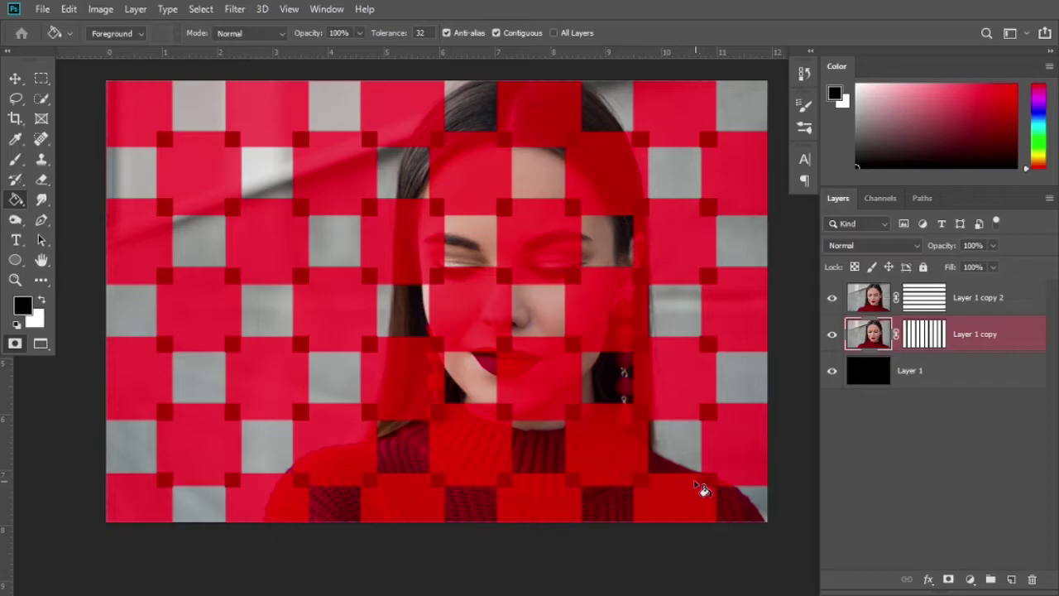
- Exit Quick Mask and copy the checkerboard squares to a new Layer 2 with Ctrl+J
key(q)
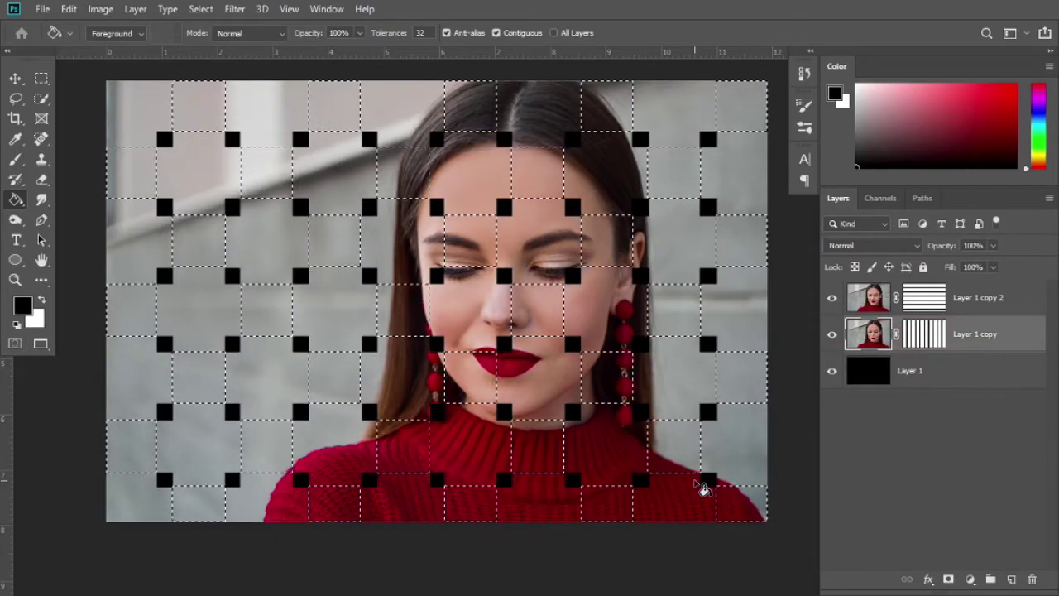
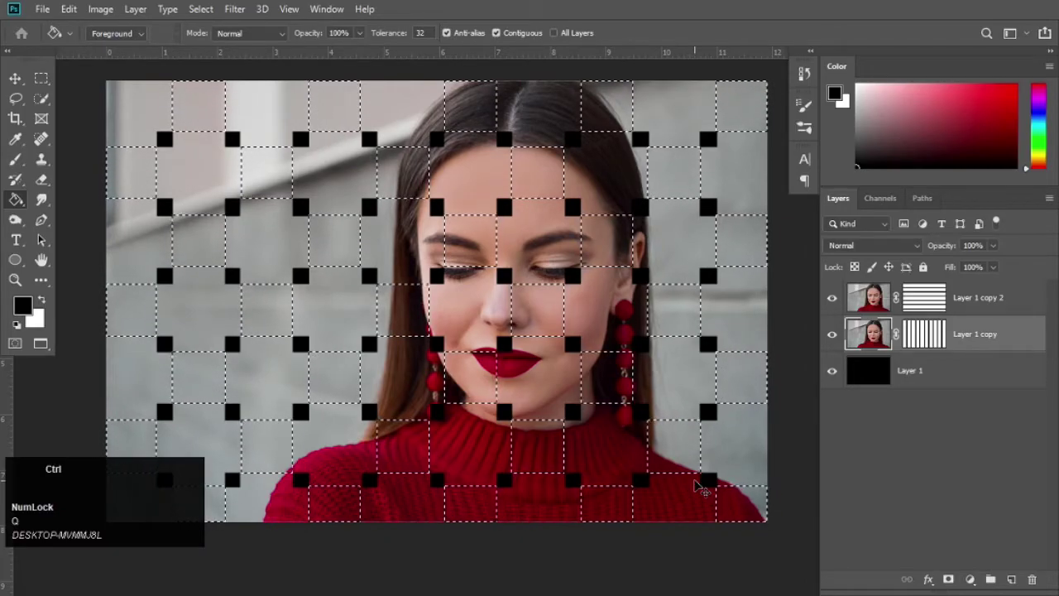
key(ctrl+j)
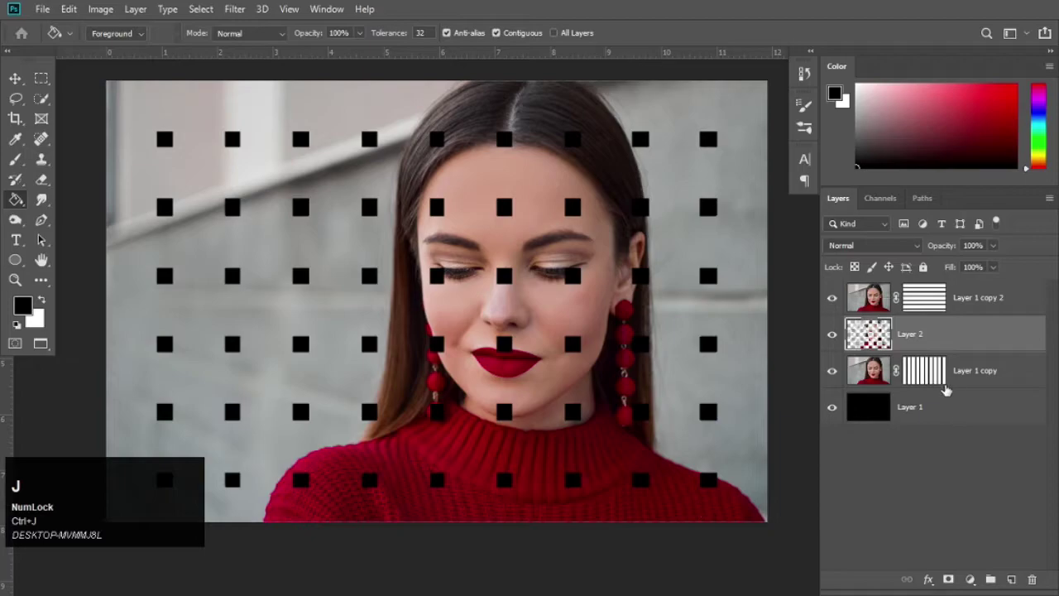
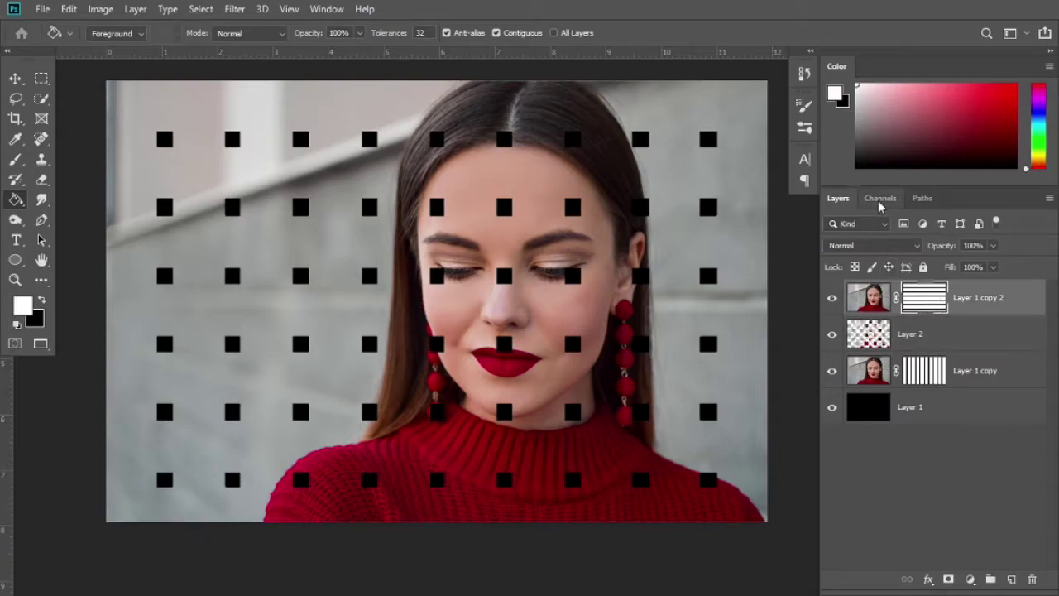
- Switch to the Channels panel to reach the saved Alpha 1 grid selection
click(885, 205)
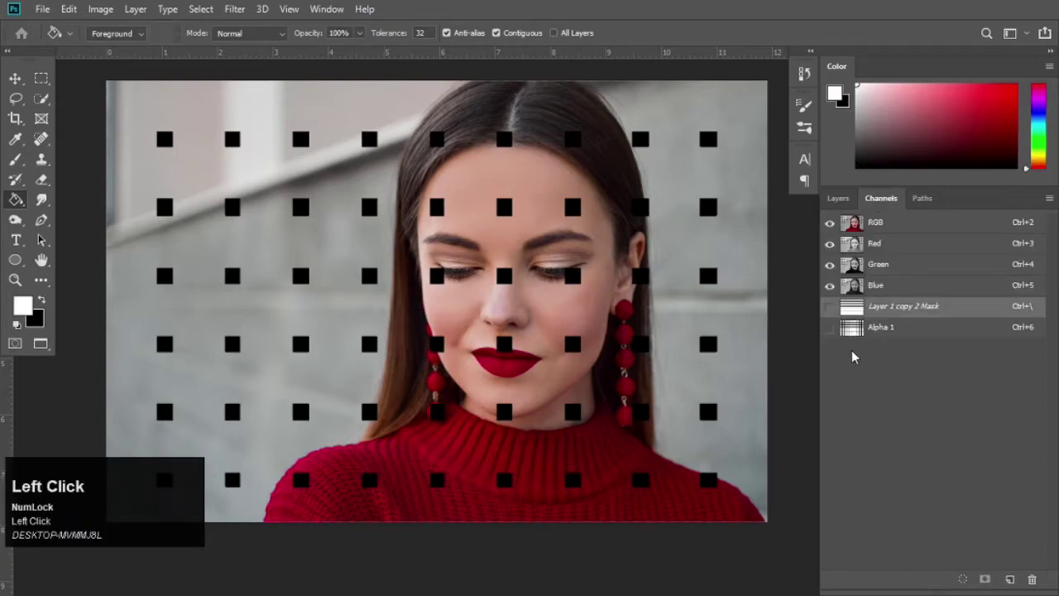
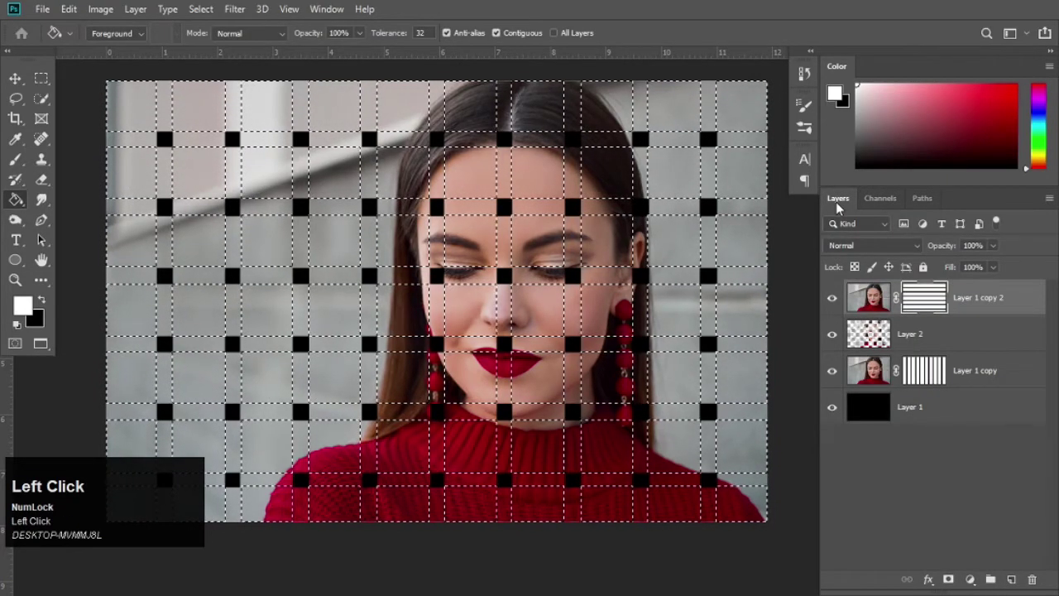
- In Quick Mask, fill the offset alternating squares across the lower rows with the Paint Bucket
key(q)
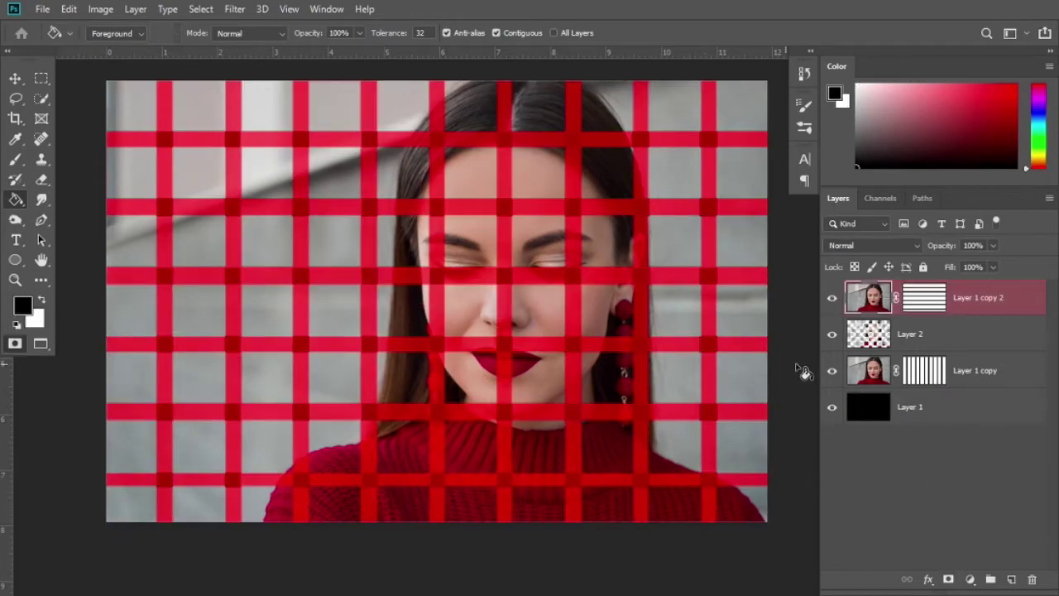
drag(57, 223, 145, 119)
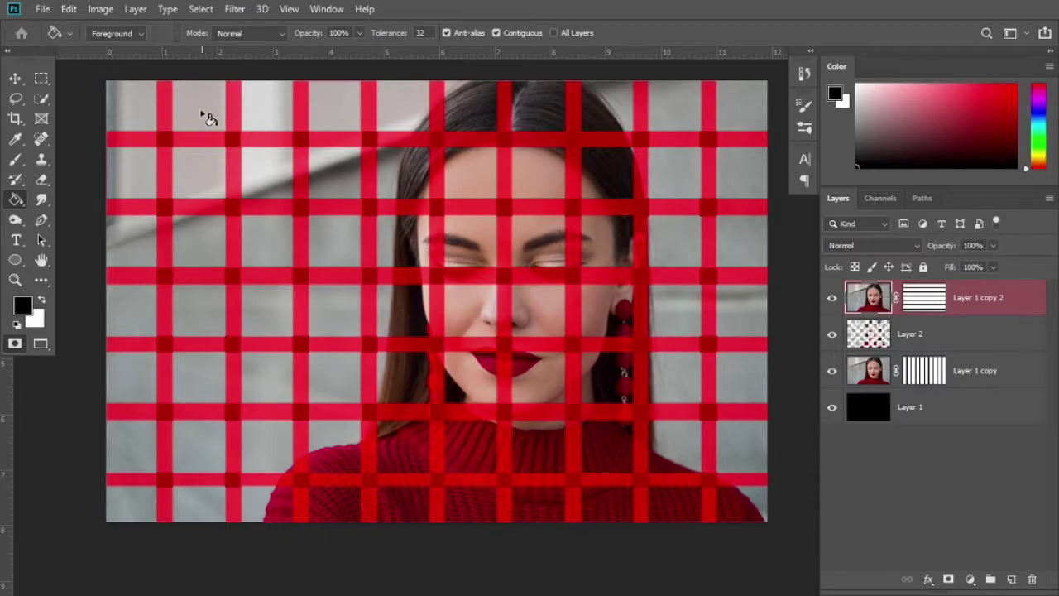
click(208, 117)
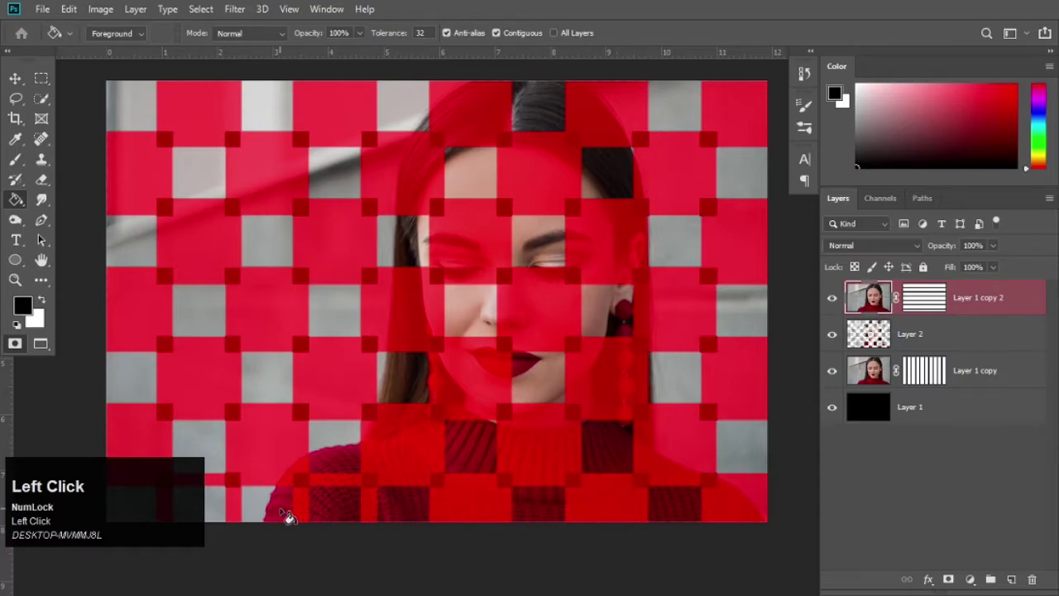
click(144, 515)
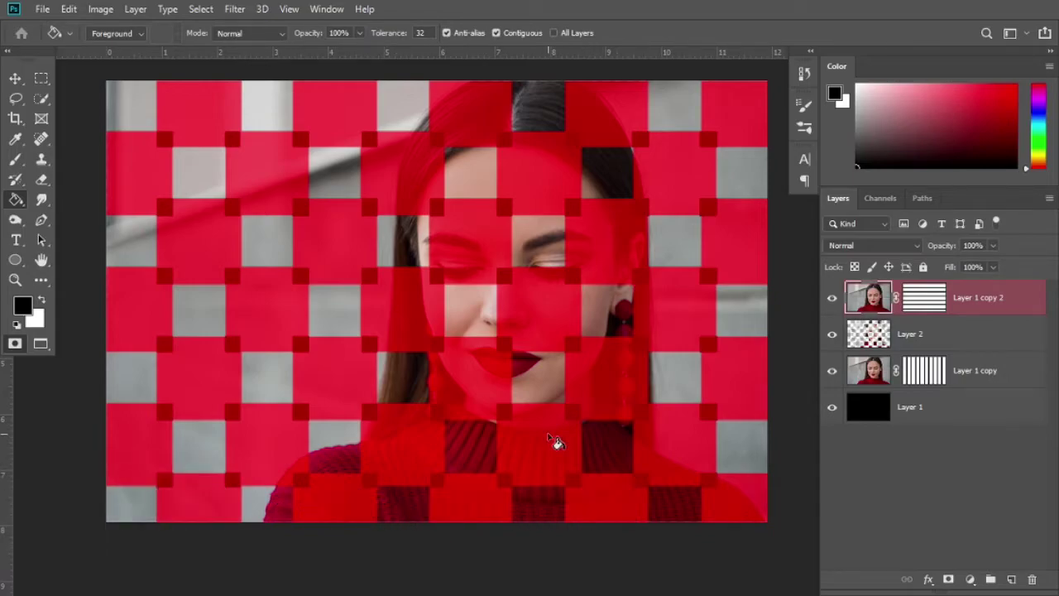
- Exit Quick Mask and copy the opposite squares from Layer 1 copy 2 to a new layer
key(q)
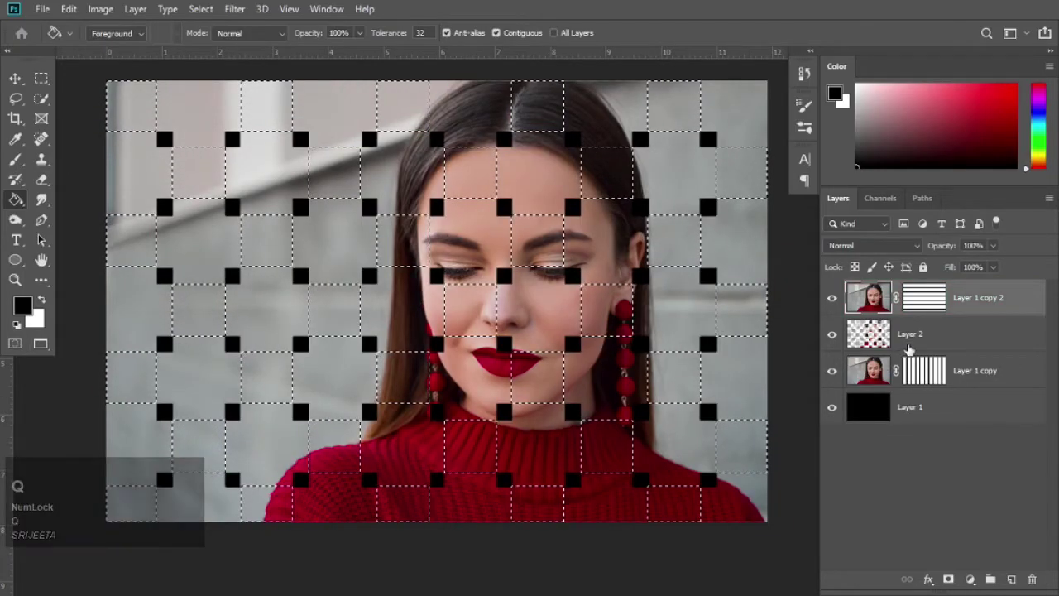
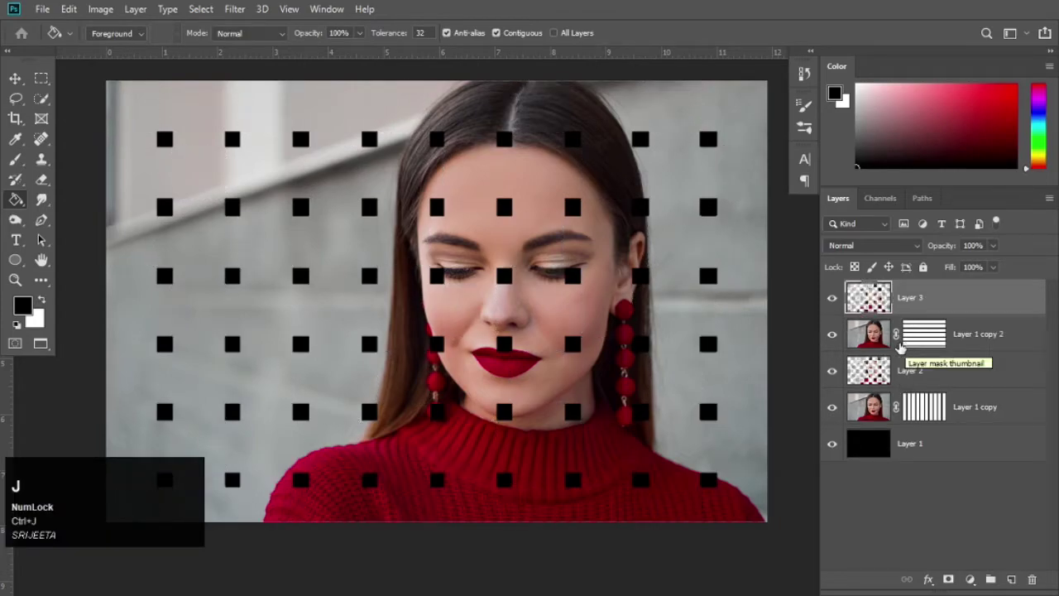
click(654, 293)
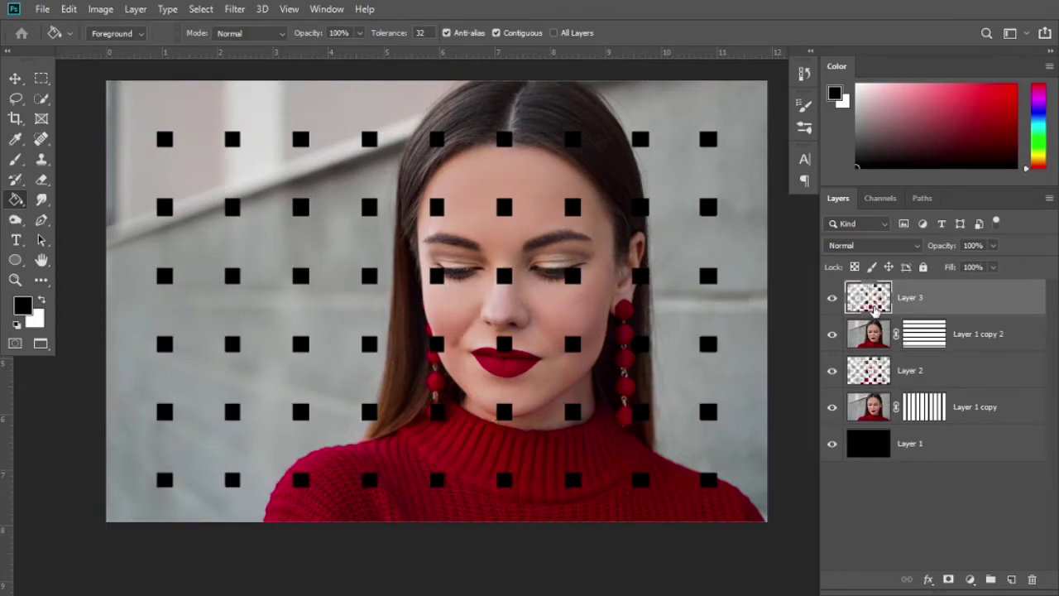
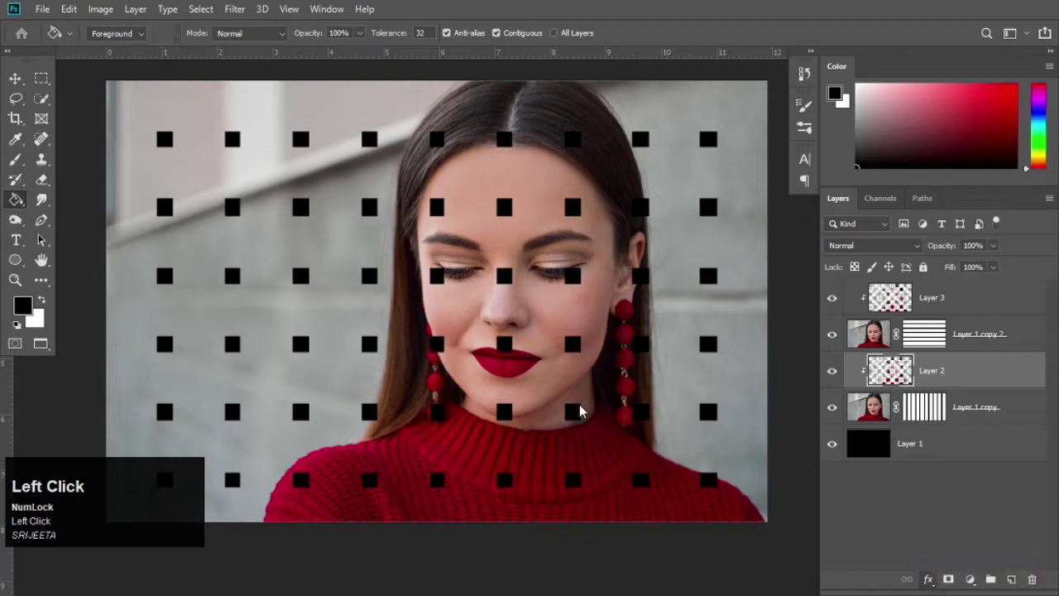
- Confirm a black Multiply outer glow at 50% opacity, size 40, on the square layer
drag(596, 183, 651, 231)
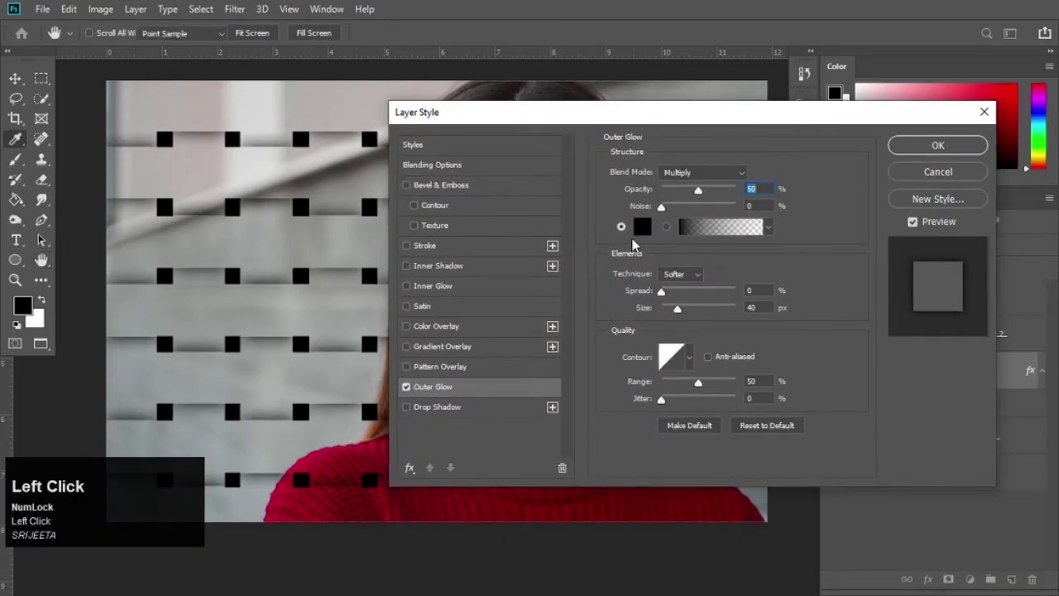
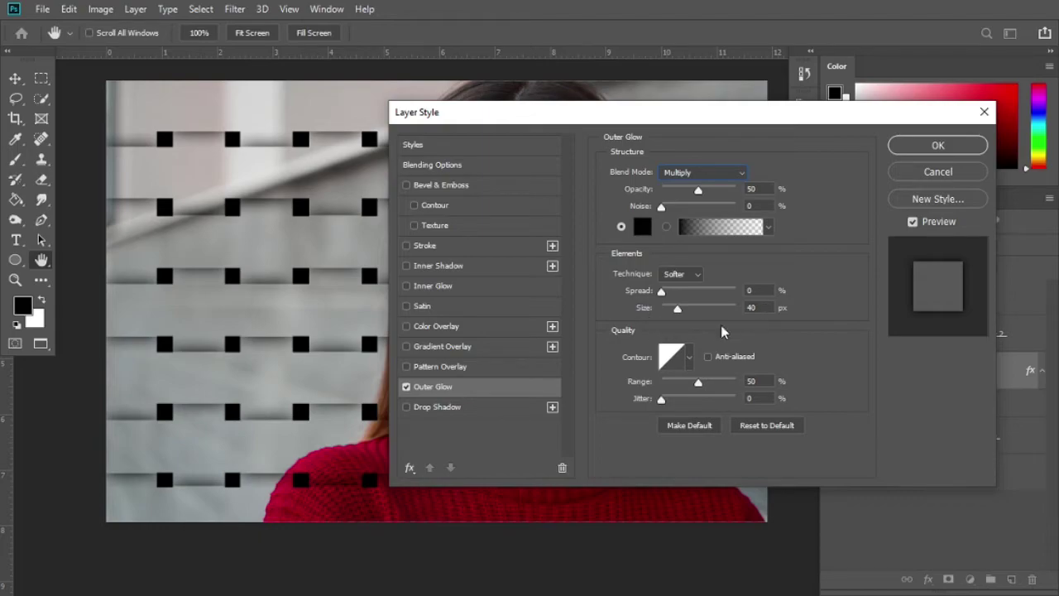
click(950, 148)
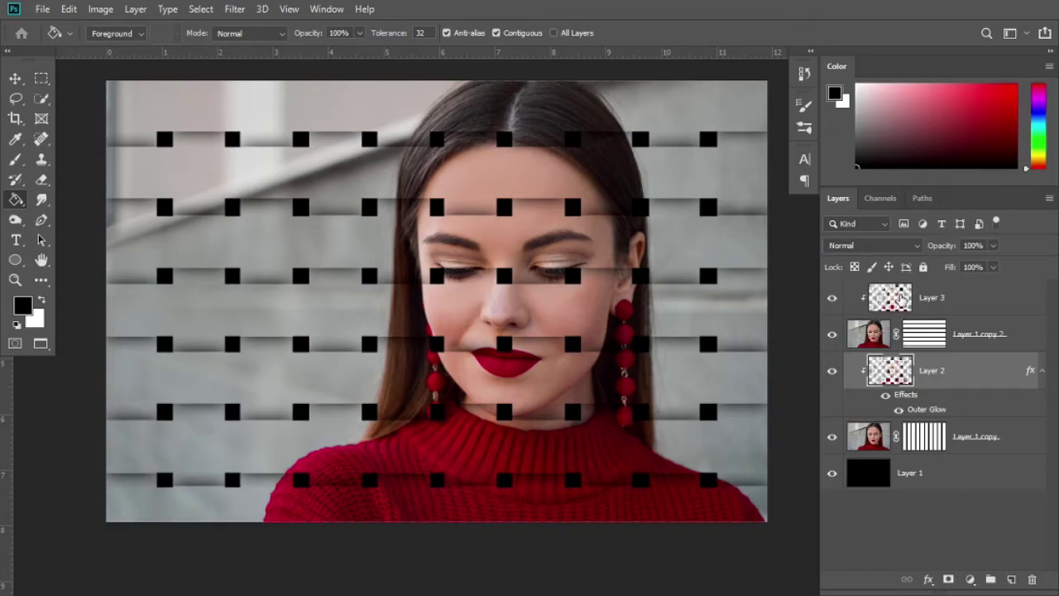
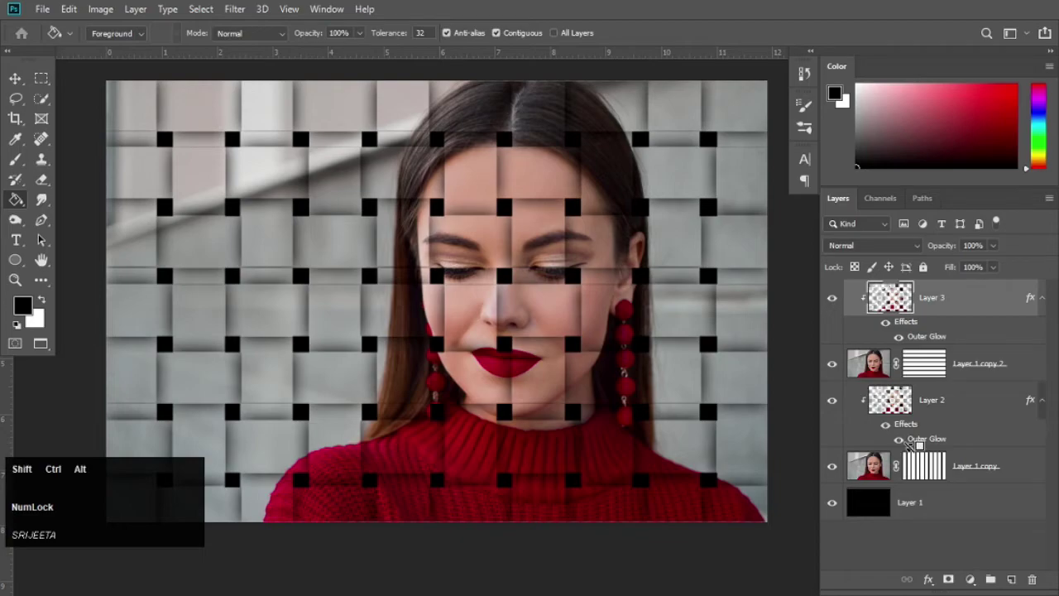
- Stamp all visible layers onto new Layer 4 and head to the Filter menu
key(ctrl+shift+alt+e)
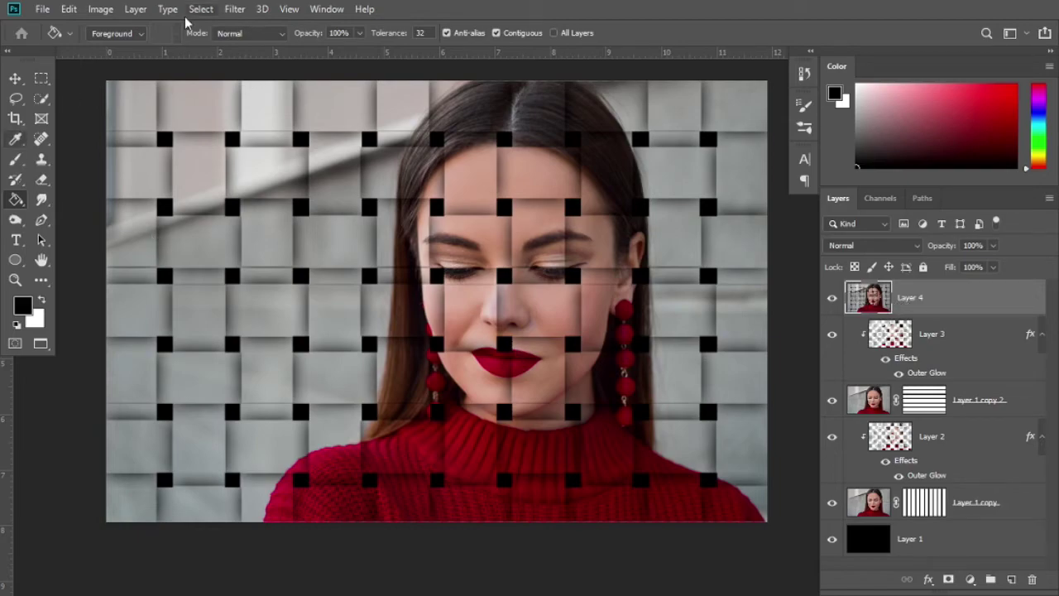
click(243, 9)
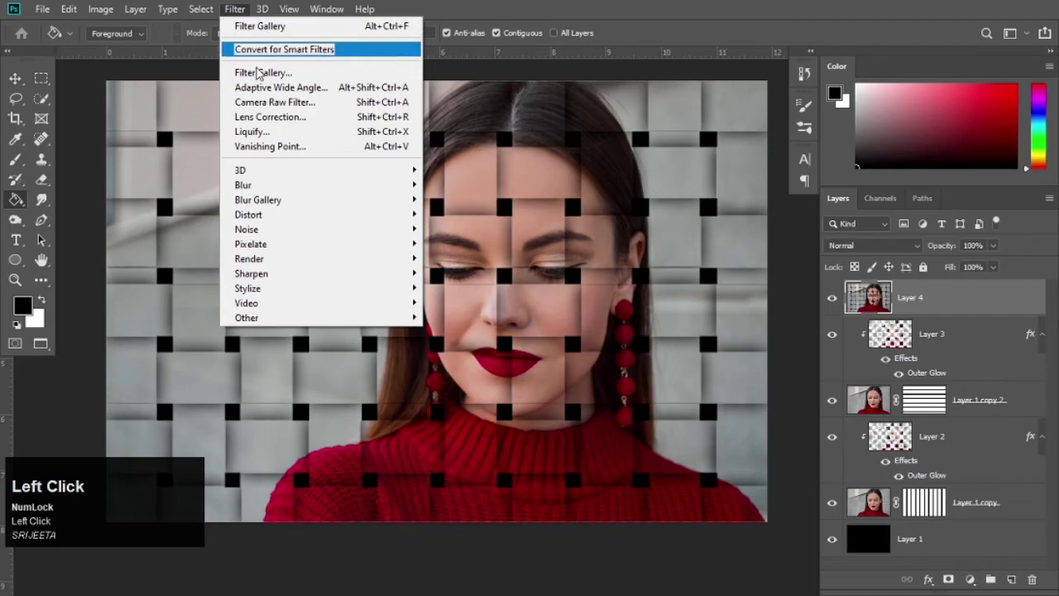